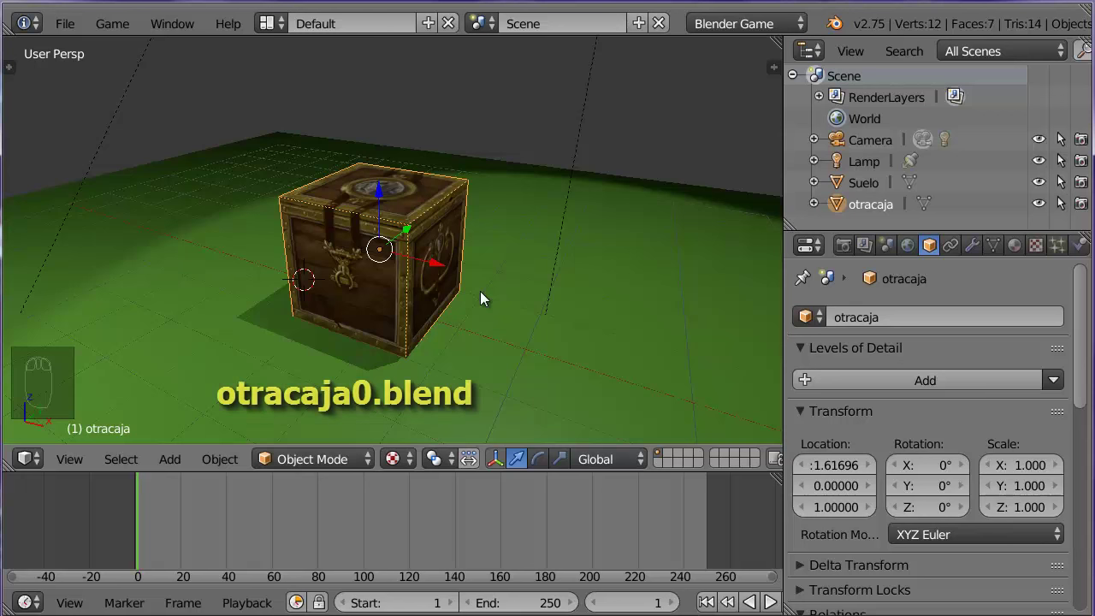
# Show the chest's Rigid Body physics settings and bring up the screen layouts list.
pyautogui.moveTo(339, 303); pyautogui.dragTo(350, 307)
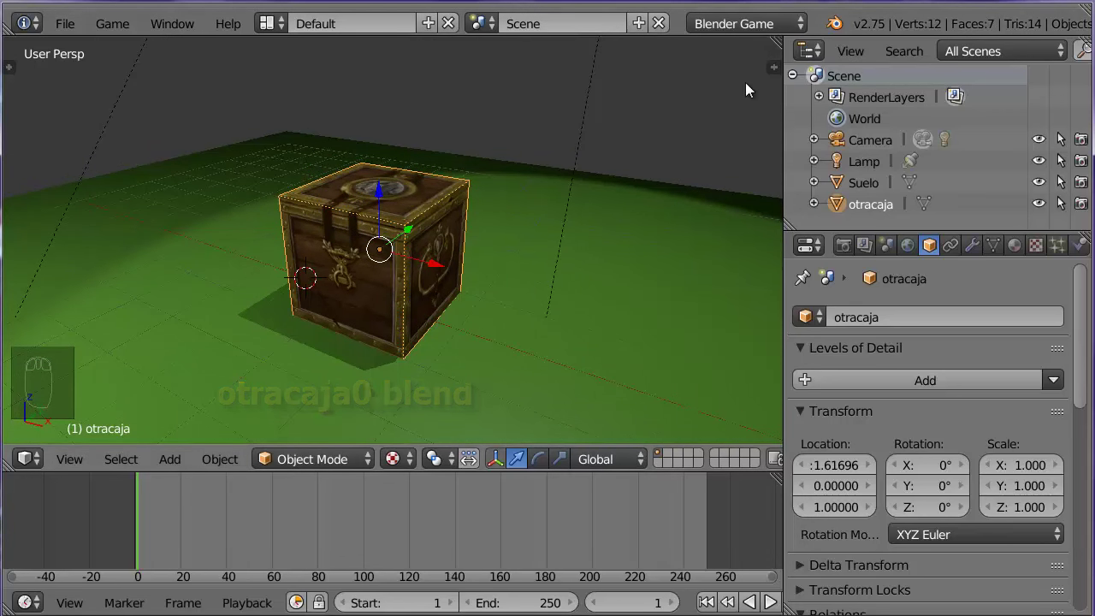
pyautogui.moveTo(1082, 252); pyautogui.dragTo(517, 297)
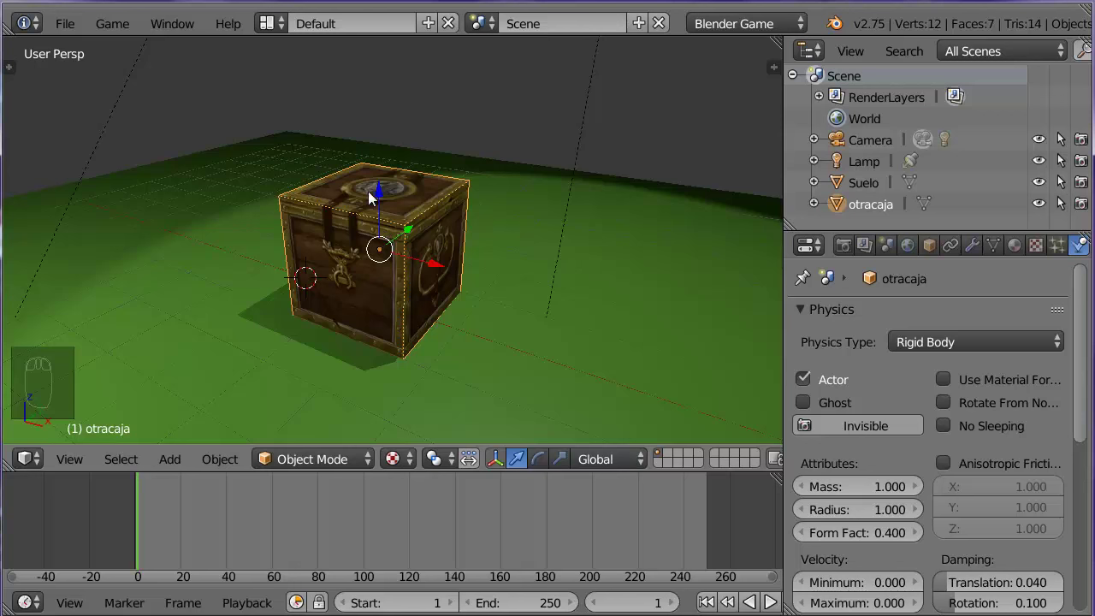
pyautogui.moveTo(275, 24); pyautogui.dragTo(422, 155)
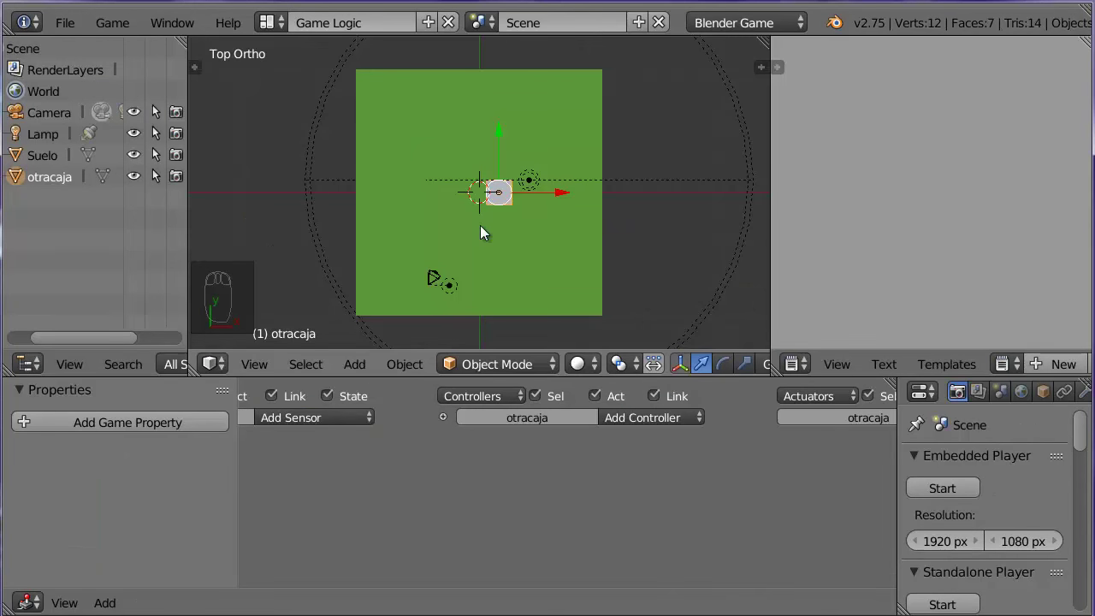
# View the textured chest through the camera and test-run the game with P.
pyautogui.press('KP_0')
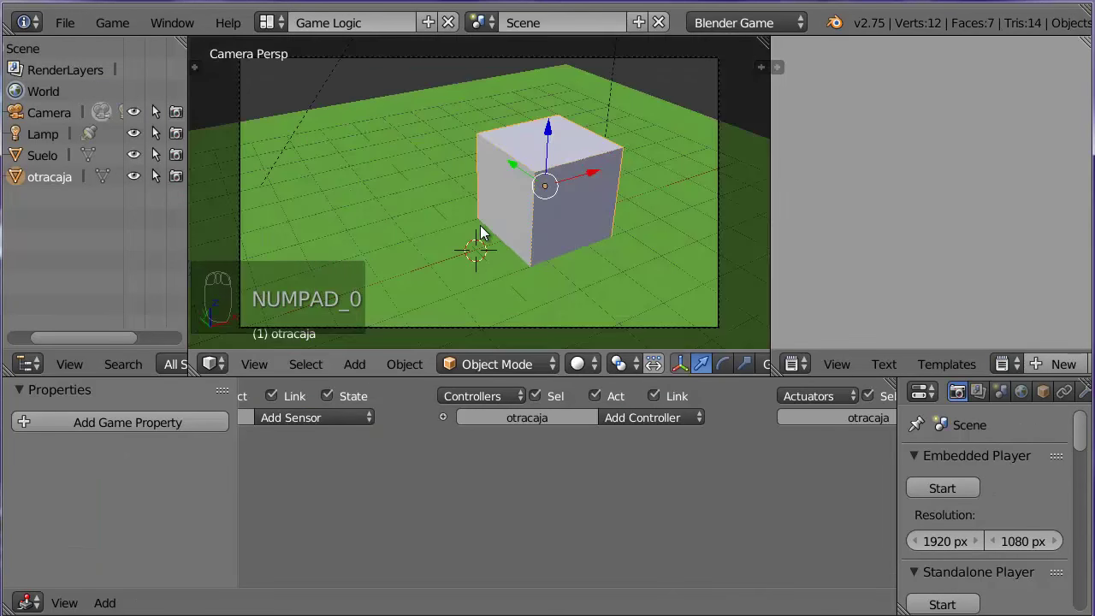
pyautogui.press('alt+z')
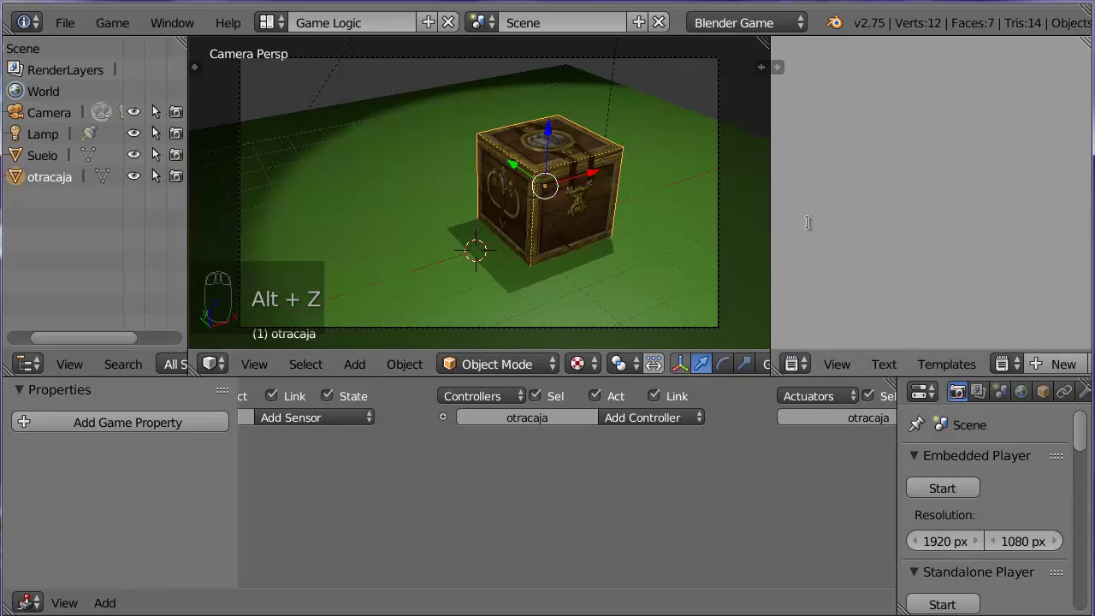
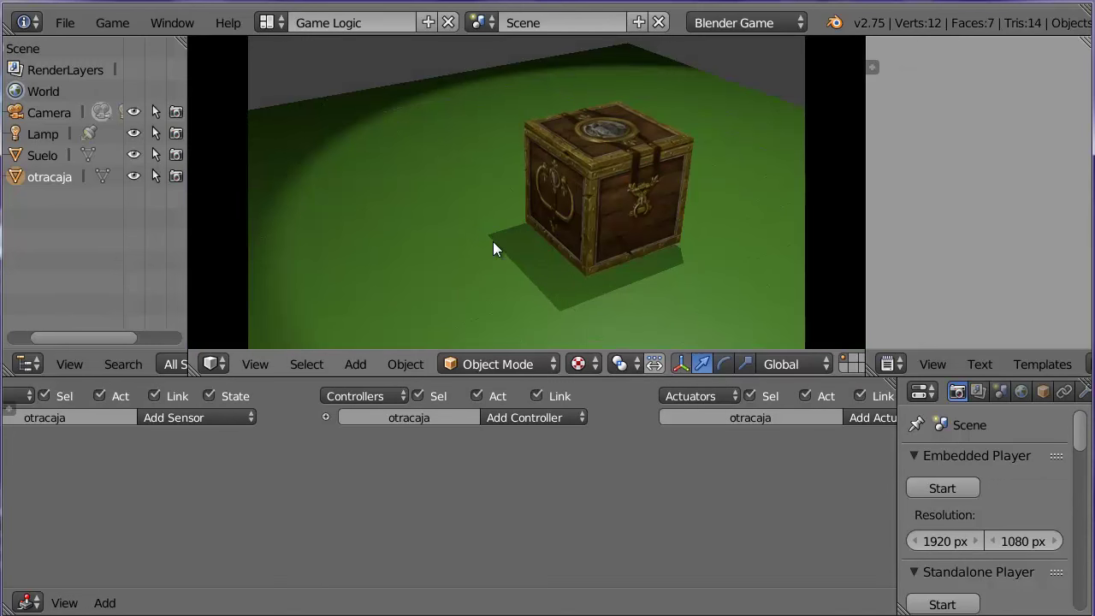
pyautogui.press('p')
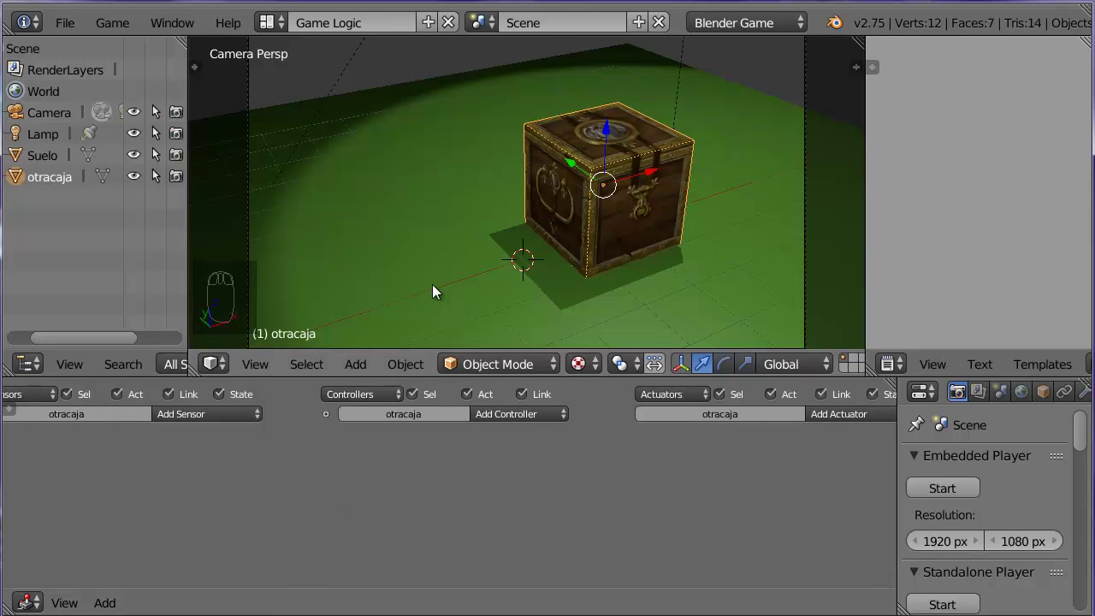
# Select the floor Suelo and add its Mouse actuator VerCursor with Visibility, Visible.
pyautogui.moveTo(437, 291); pyautogui.dragTo(207, 419)
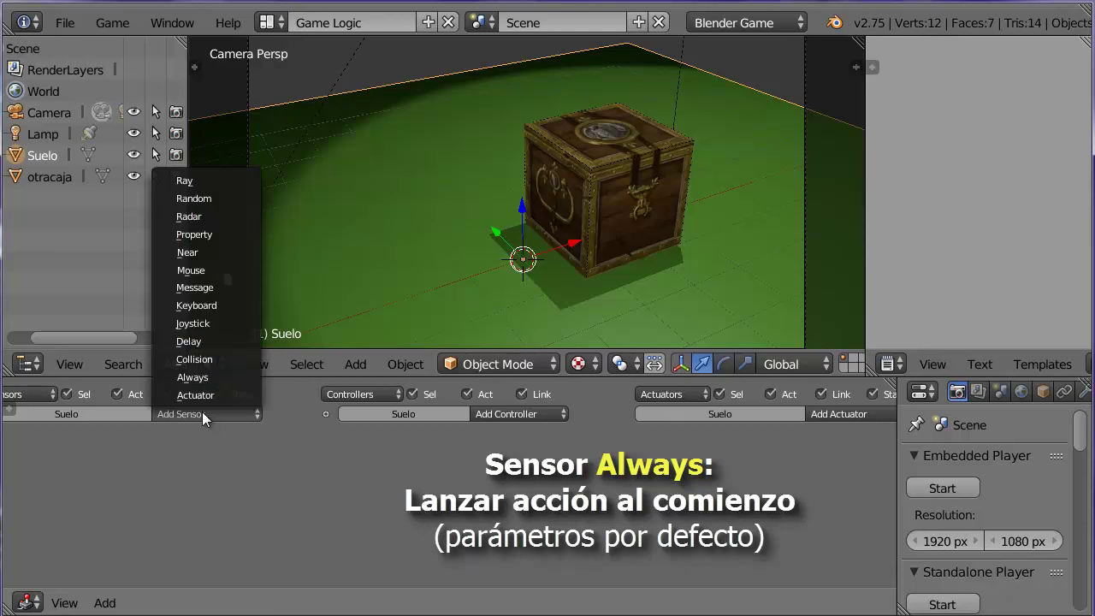
pyautogui.moveTo(208, 377); pyautogui.dragTo(852, 405)
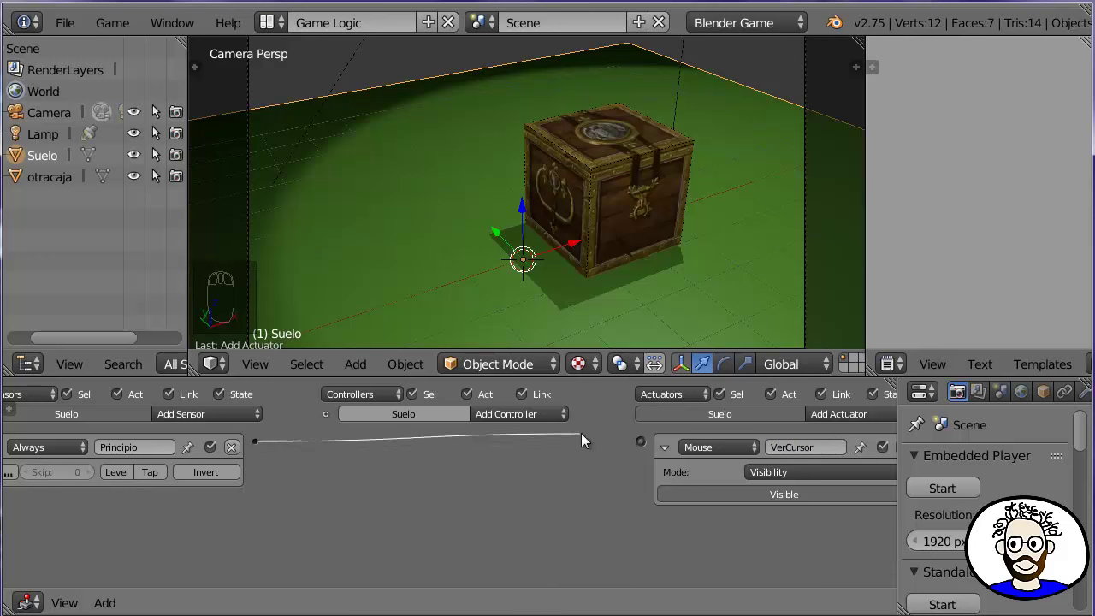
# Link the floor's controller to the VerCursor actuator.
pyautogui.click(639, 364)
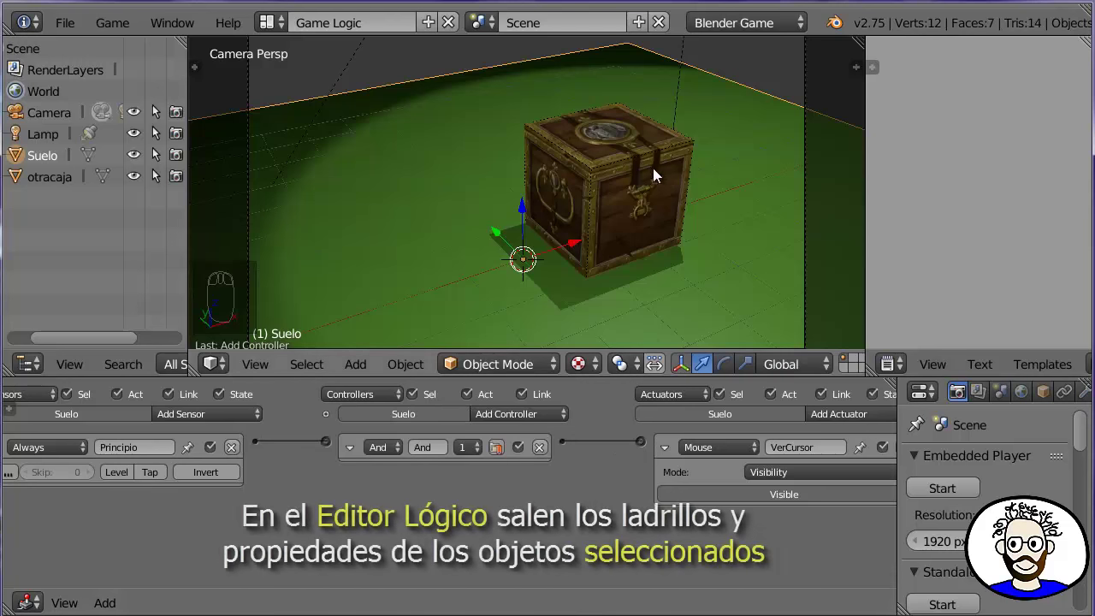
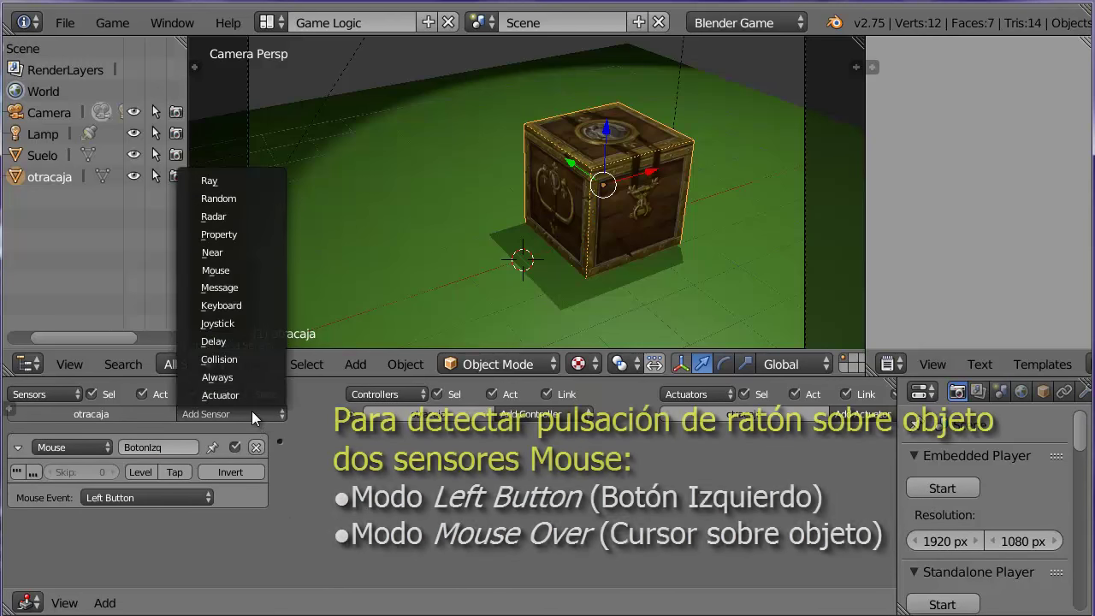
# Link the Mouse Over sensor Sobre to the chest's And controller.
pyautogui.click(246, 275)
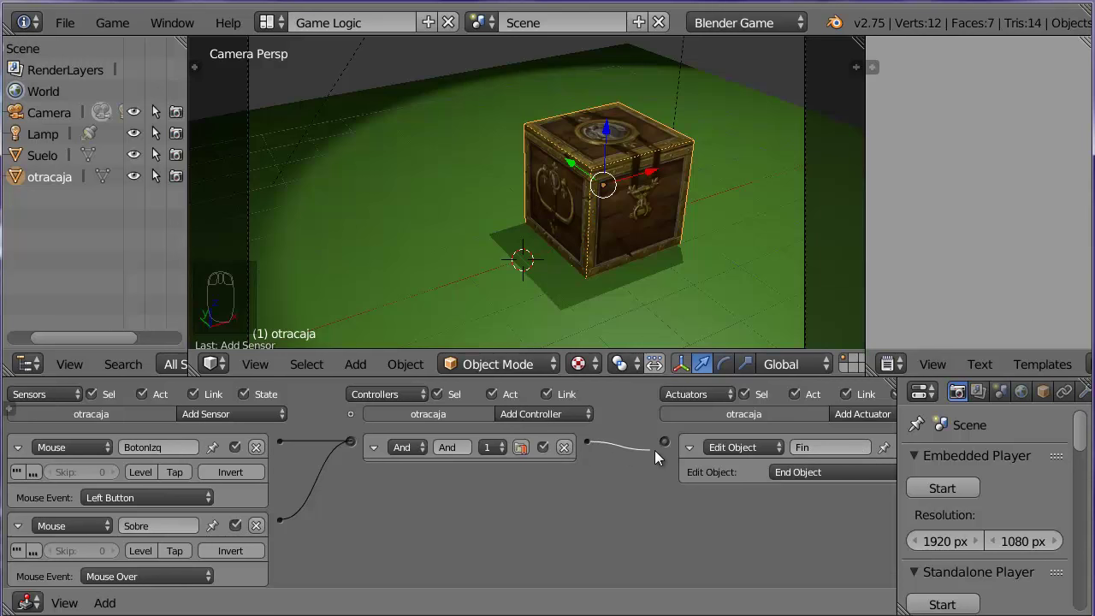
# Link the chest's controller to the Fin End Object actuator.
pyautogui.click(612, 201)
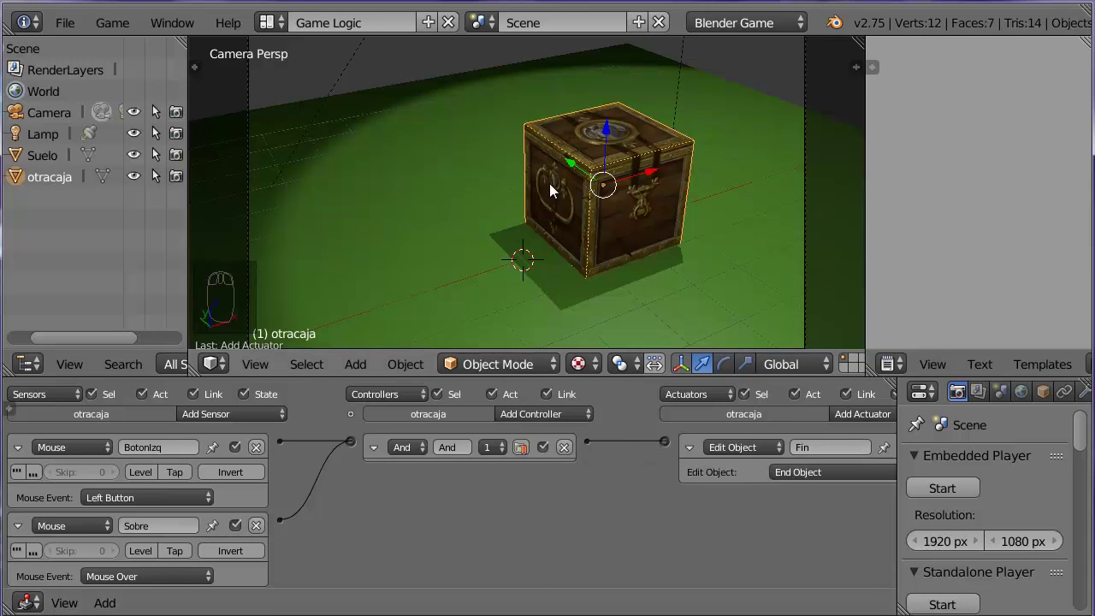